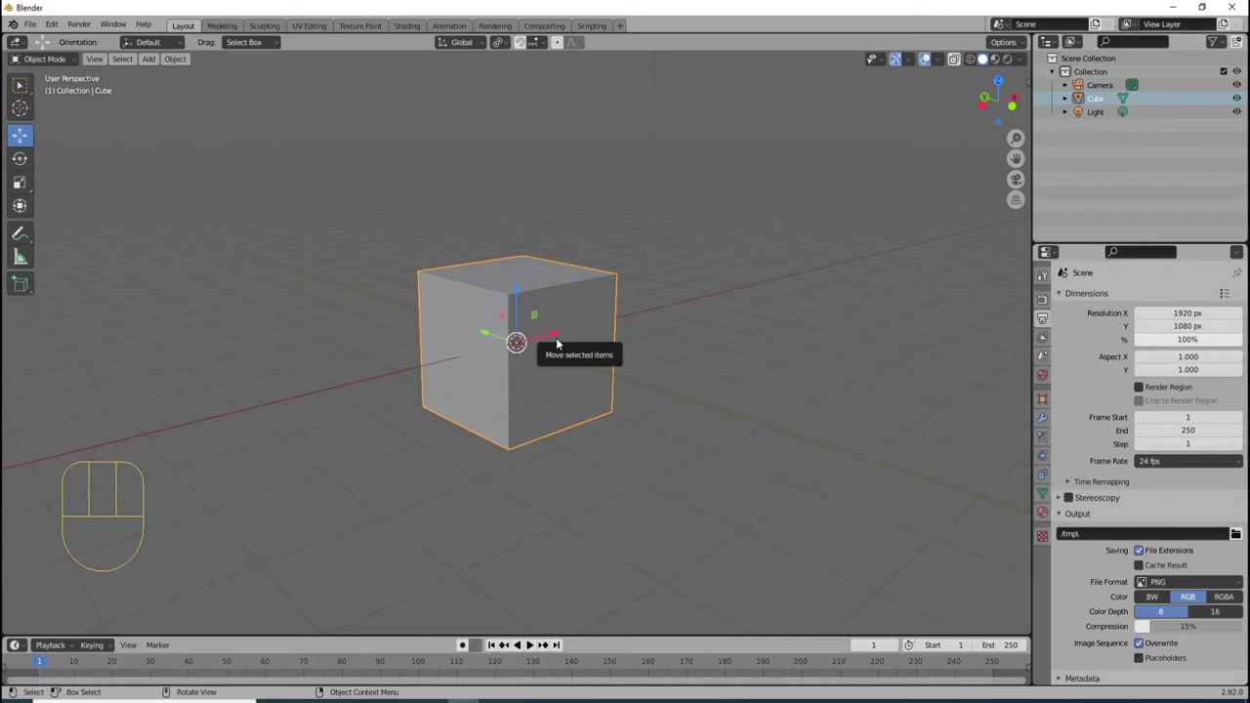
- Add a wide ground plane and raise the cube to rest on top of it
key("a")
key("a")
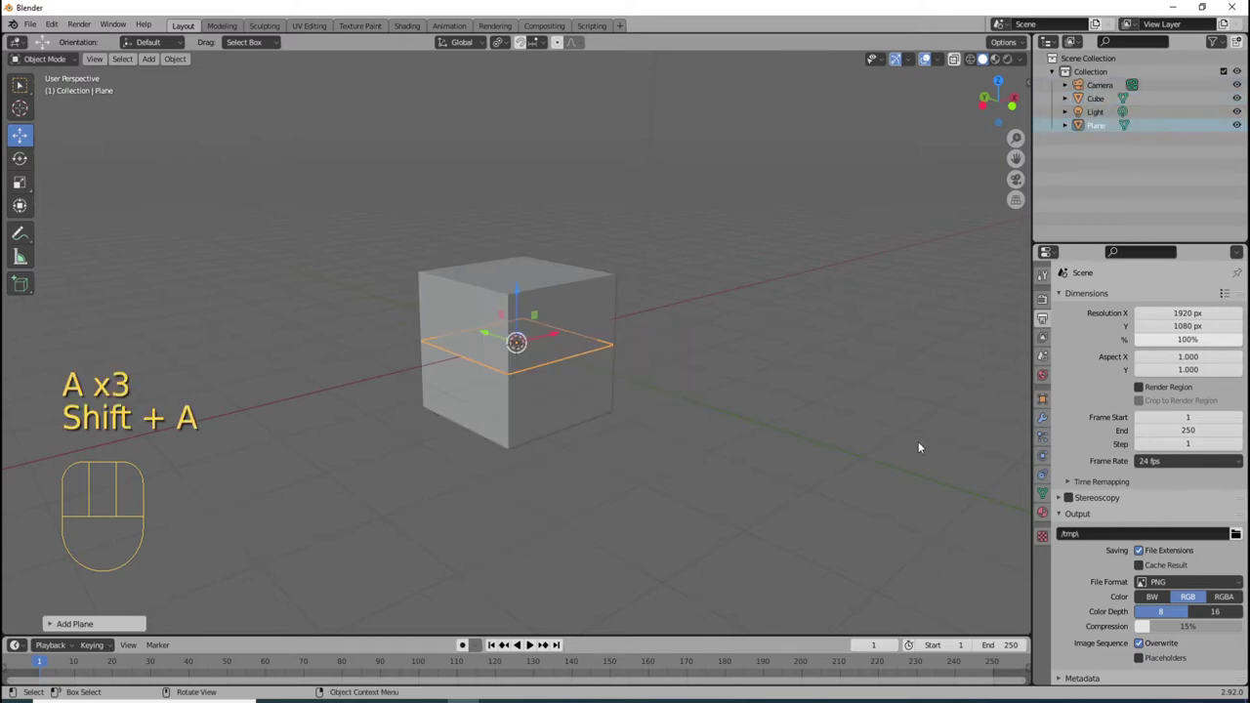
key("s")
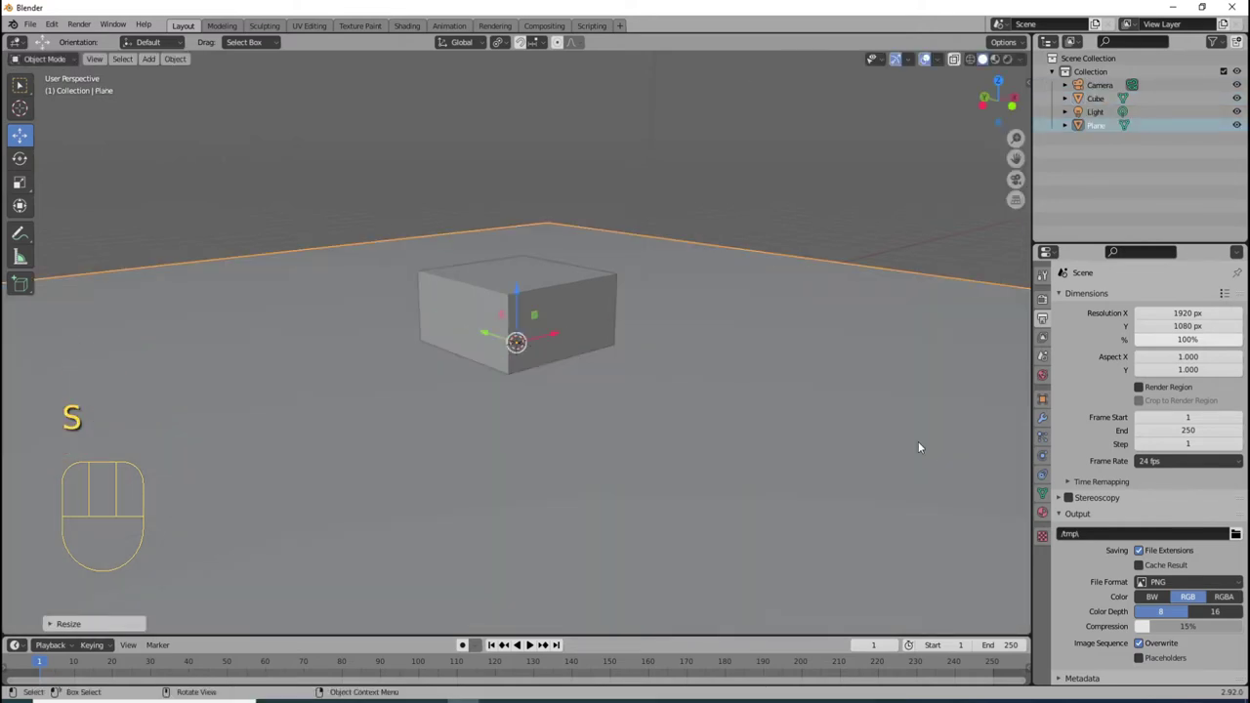
left_click(559, 308)
left_click_drag(519, 297, 527, 226)
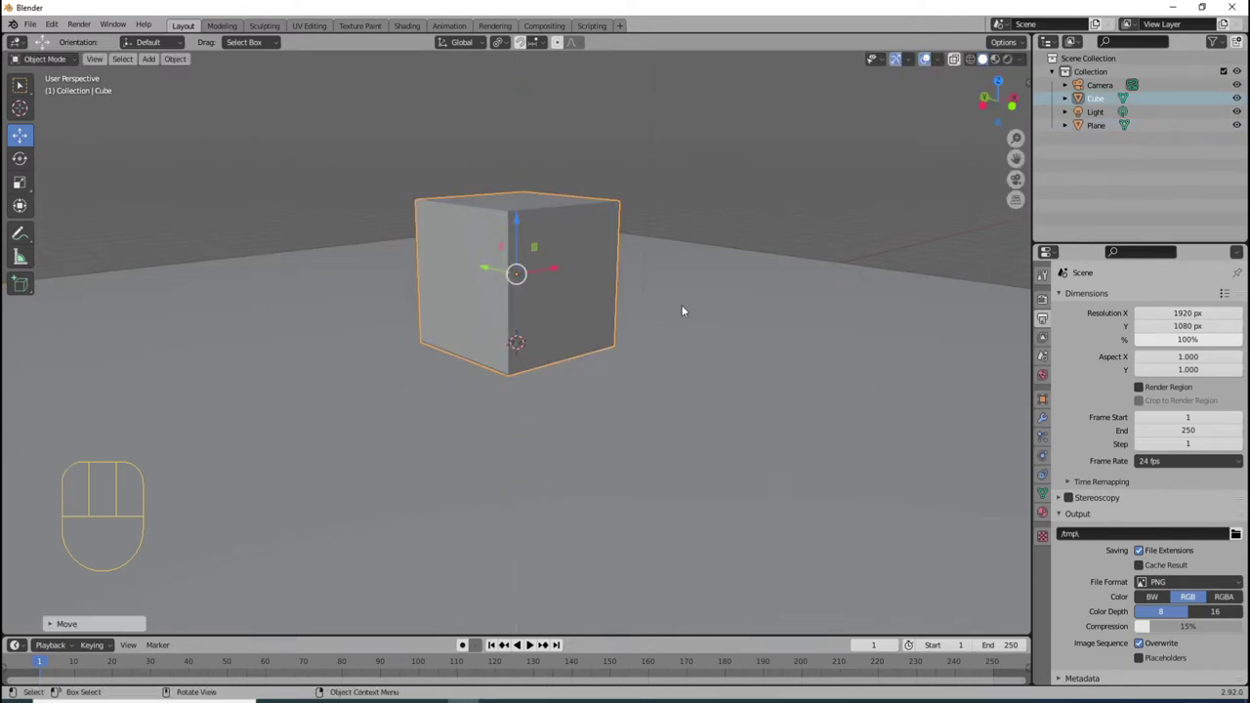
- Give the ground plane passive rigid-body physics and the cube active rigid-body physics
left_click(830, 433)
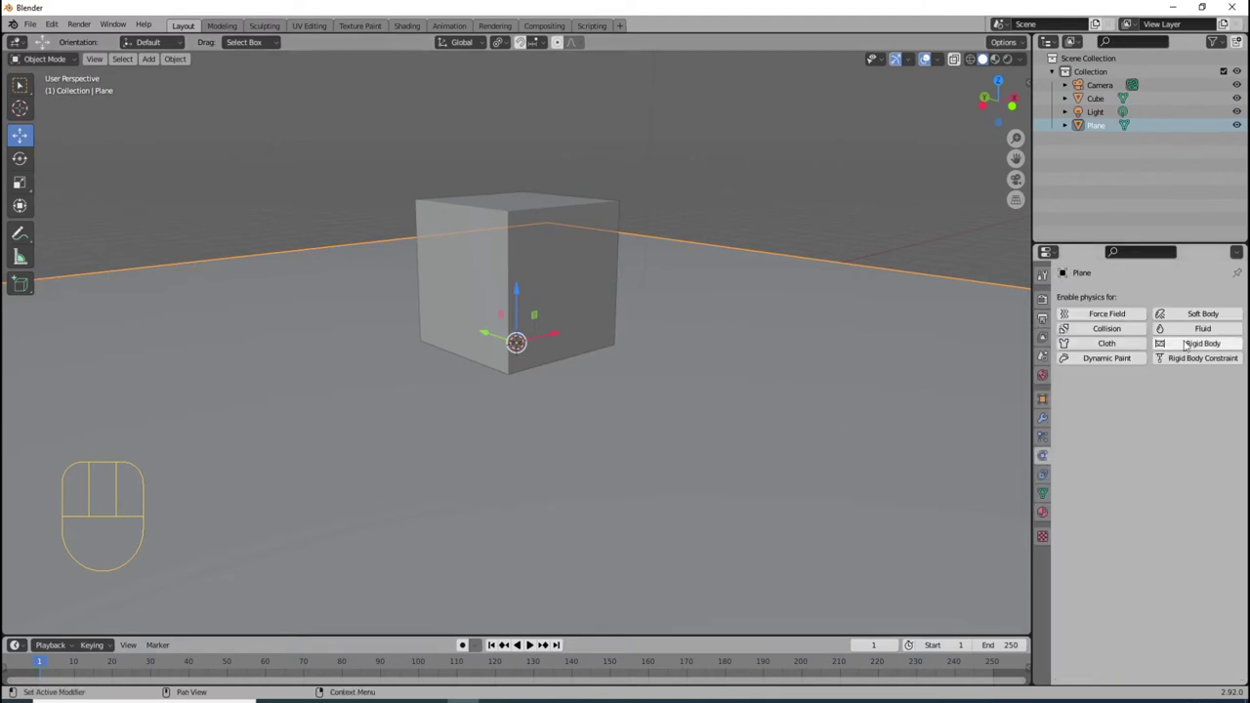
left_click(1201, 344)
left_click_drag(1195, 404, 1171, 428)
left_click(583, 250)
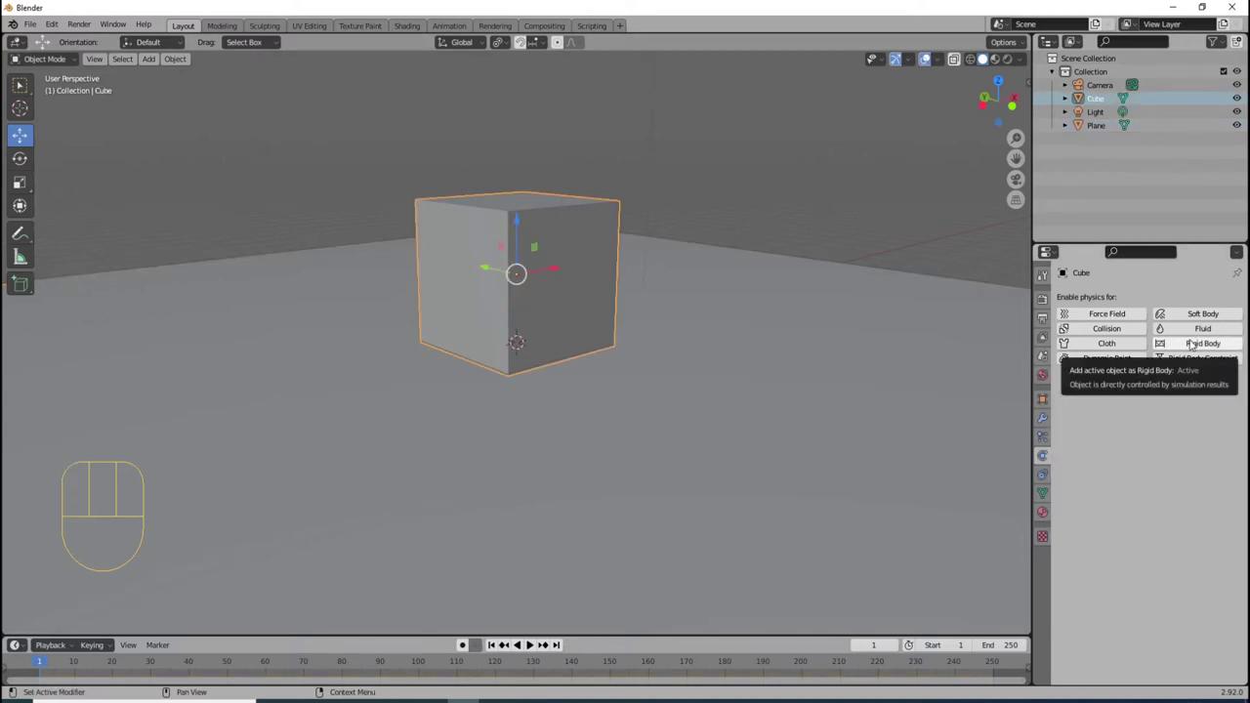
left_click(1195, 341)
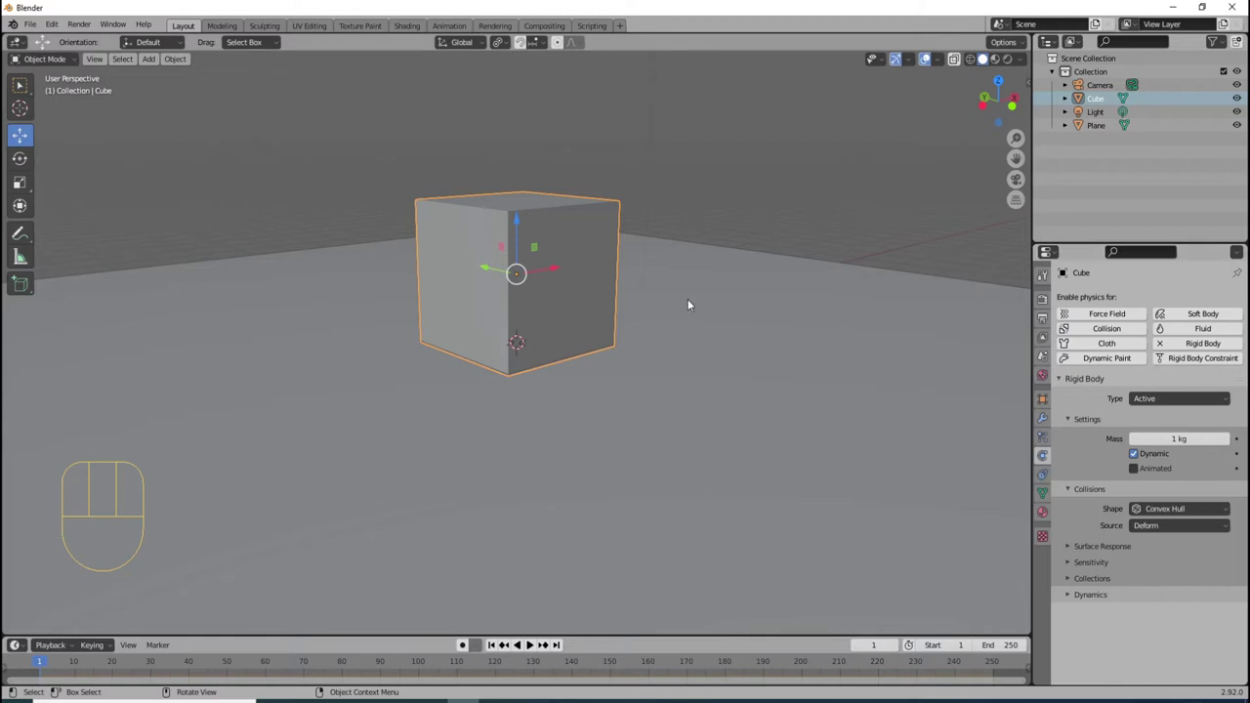
- Preview the simulation in playback and return to the first frame
key("space")
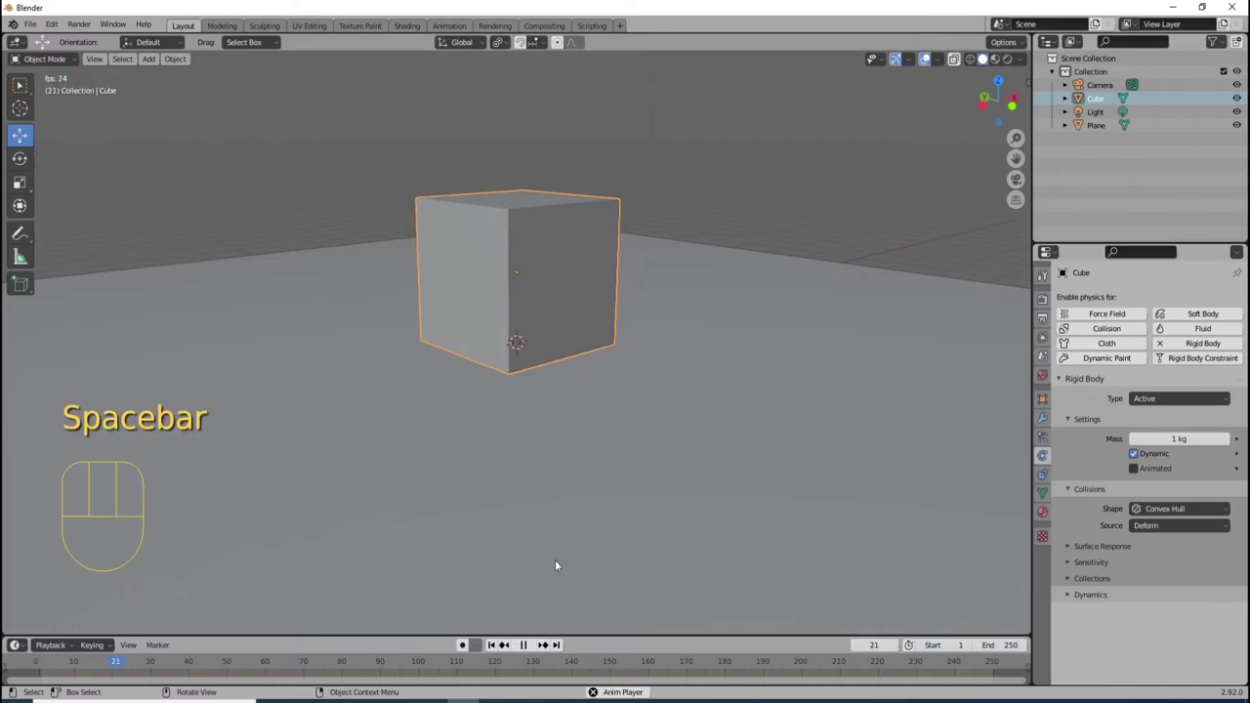
key("space")
key("space")
left_click(498, 646)
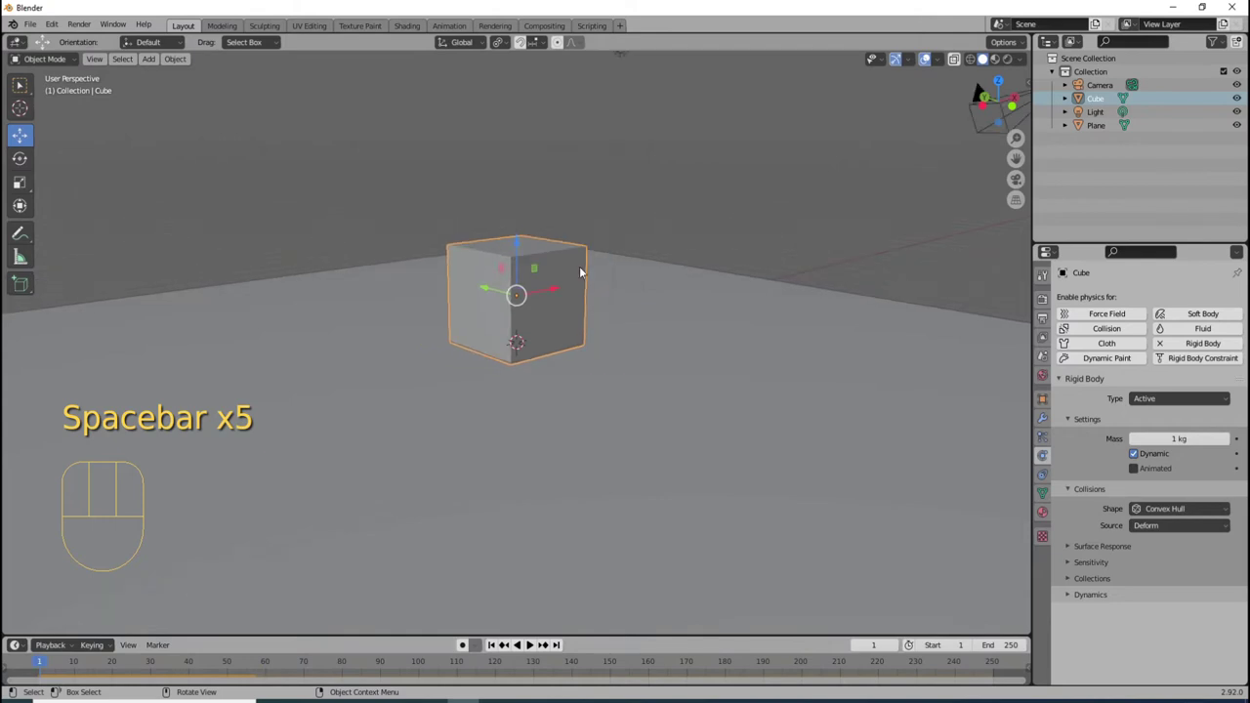
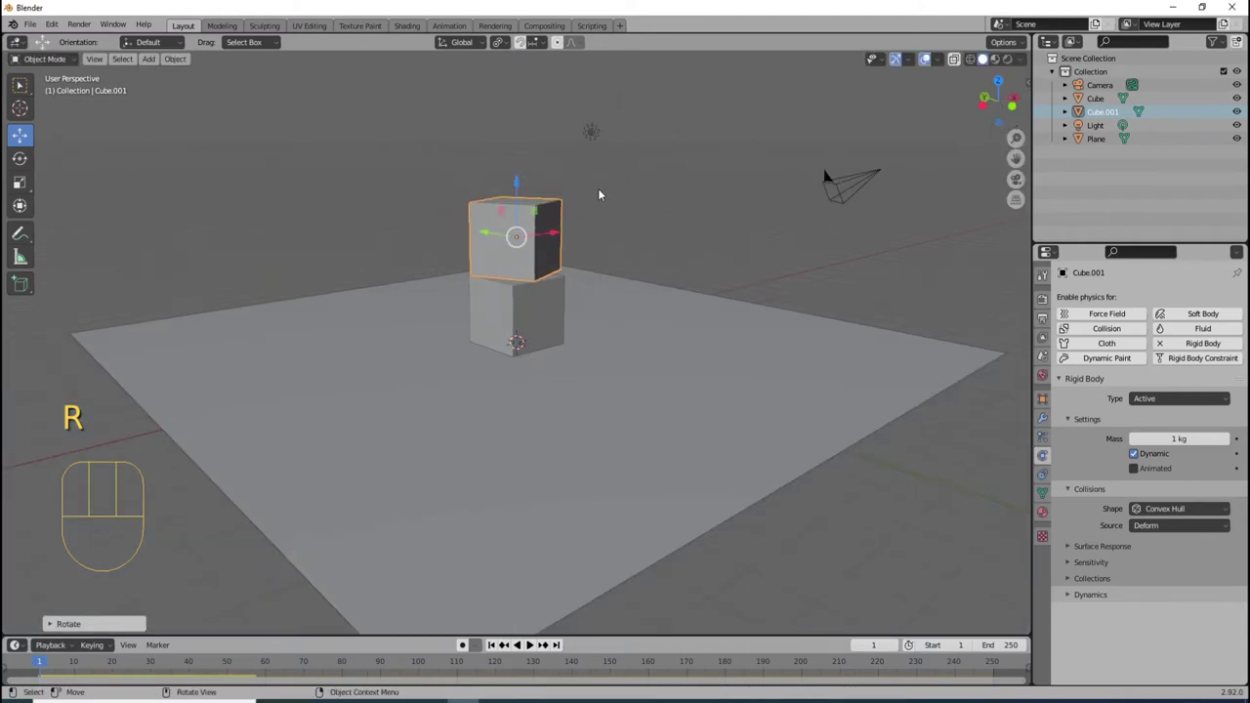
- Duplicate the cube onto the top of the stack, test the stack in playback, and rewind
key("shift+d")
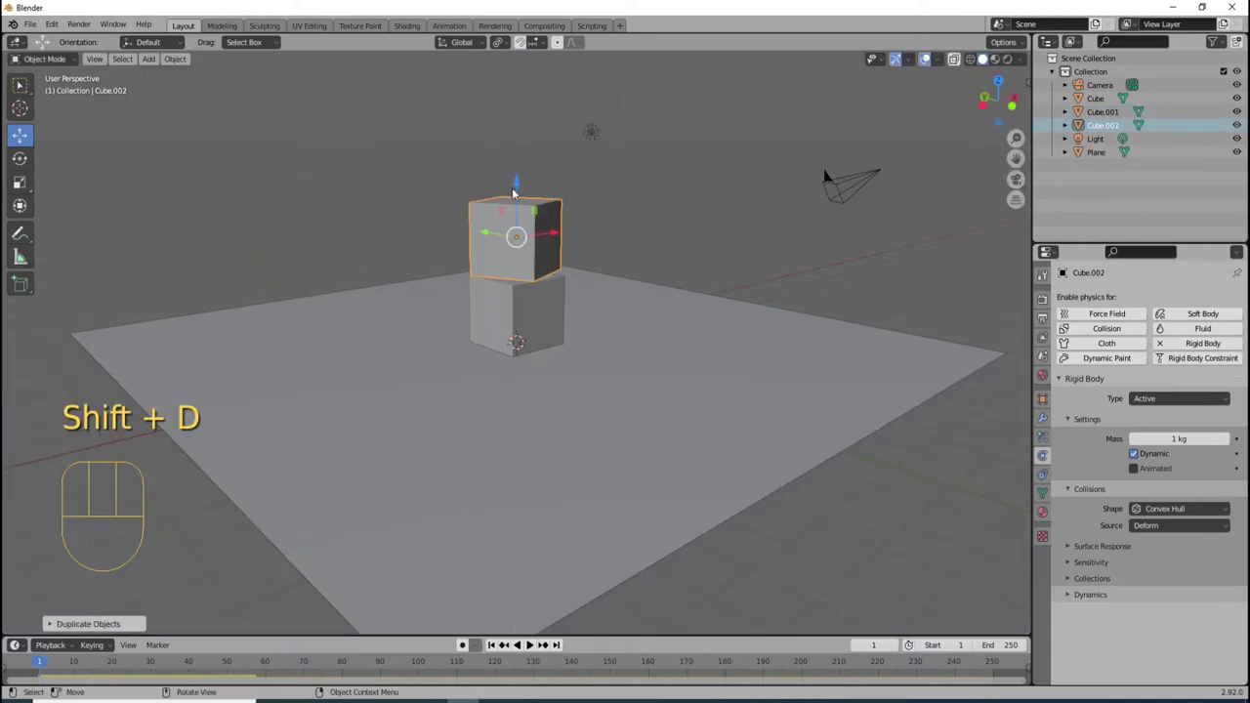
left_click_drag(518, 190, 538, 104)
key("r")
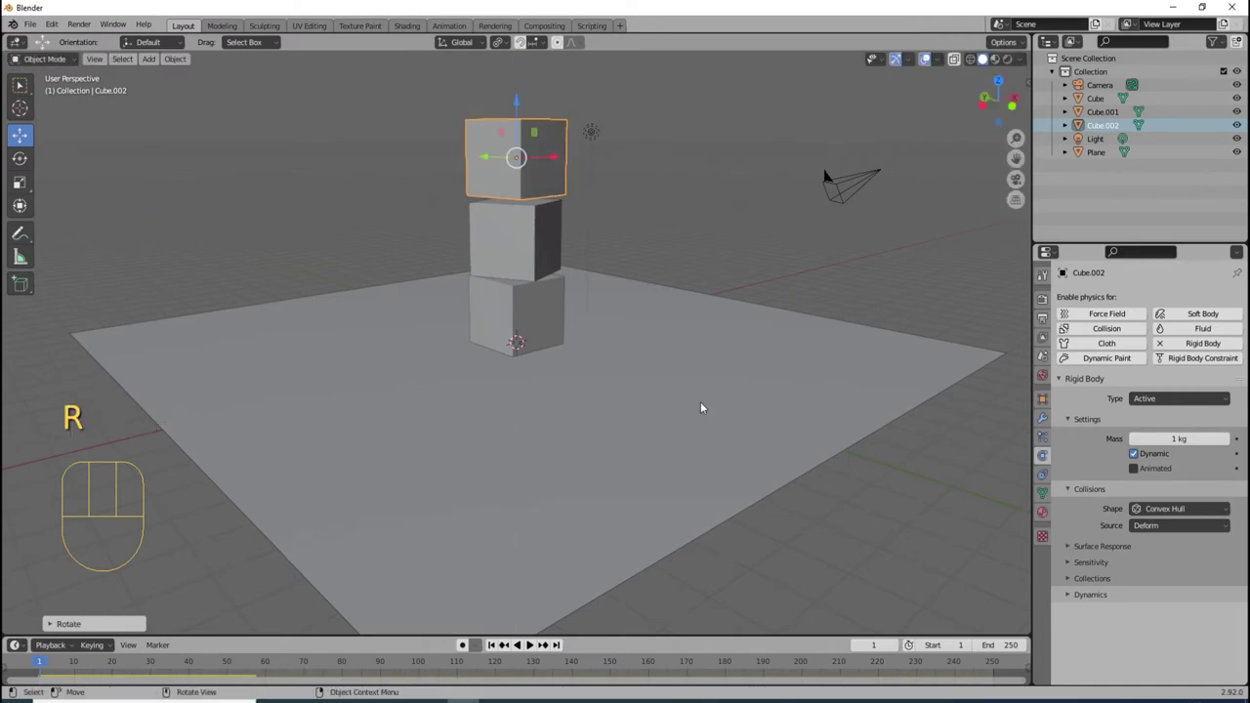
key("space")
key("space")
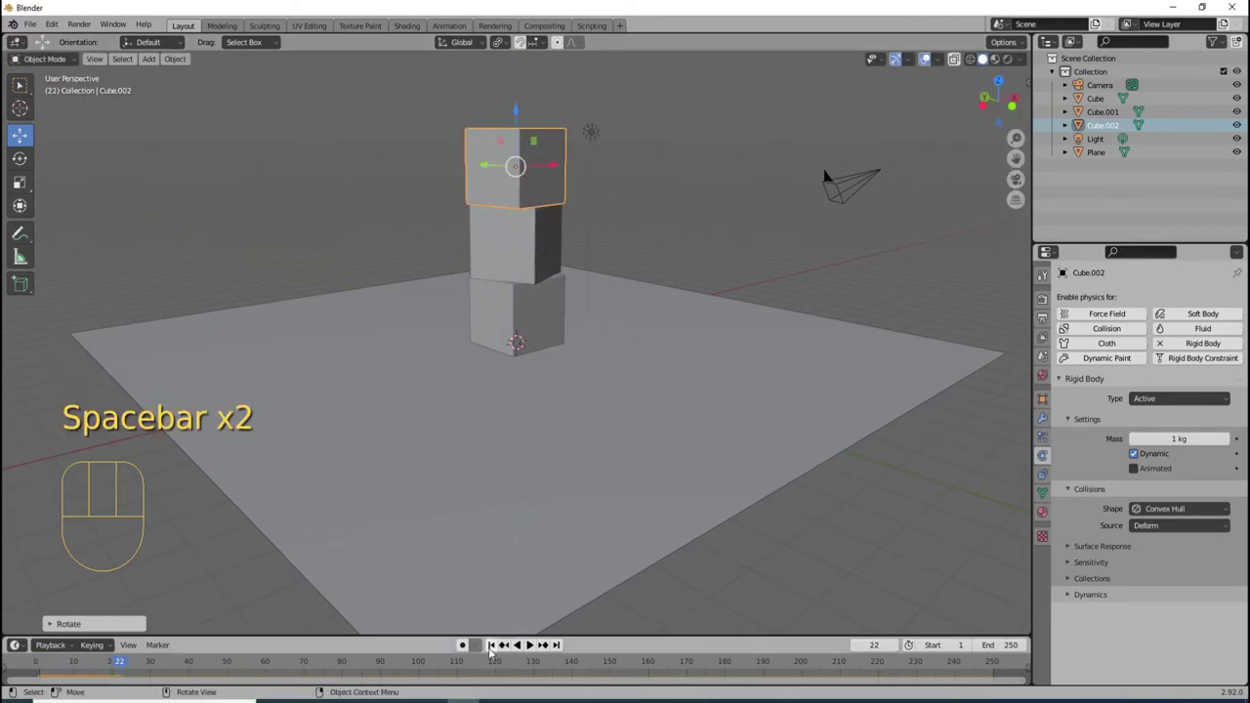
left_click(501, 647)
- Add a UV sphere beside the stack with active rigid-body physics set to Animated
key("a")
key("a")
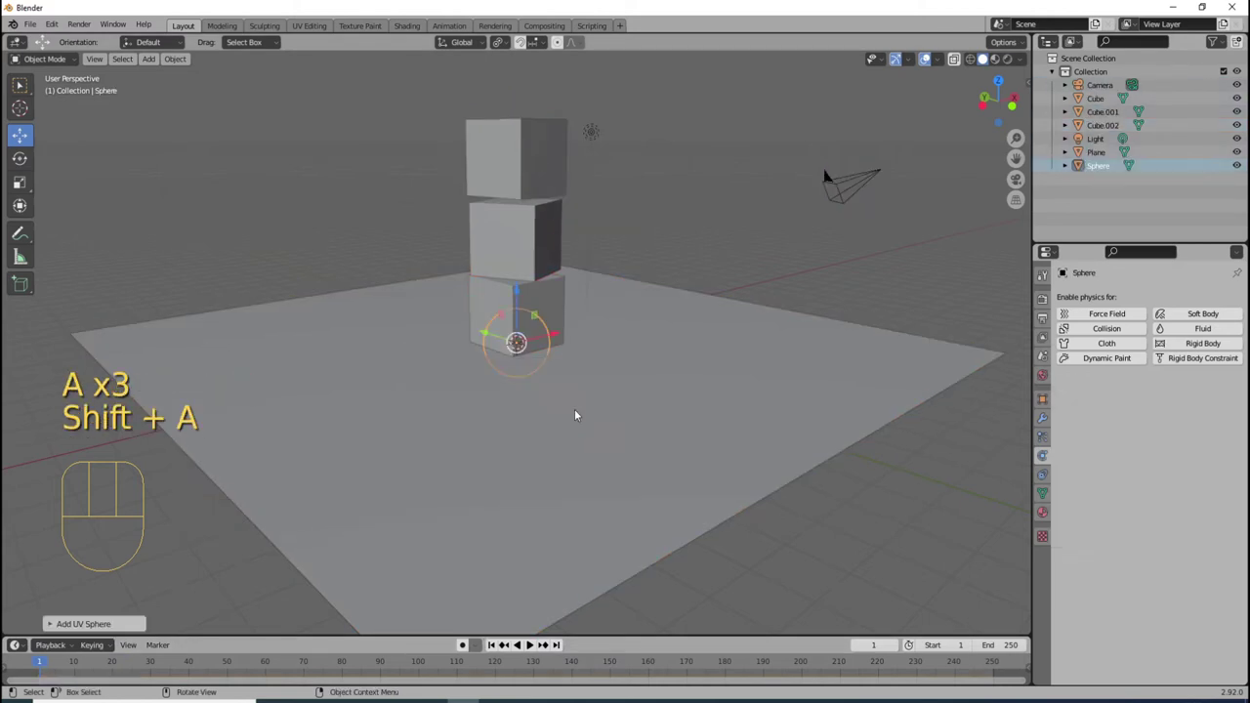
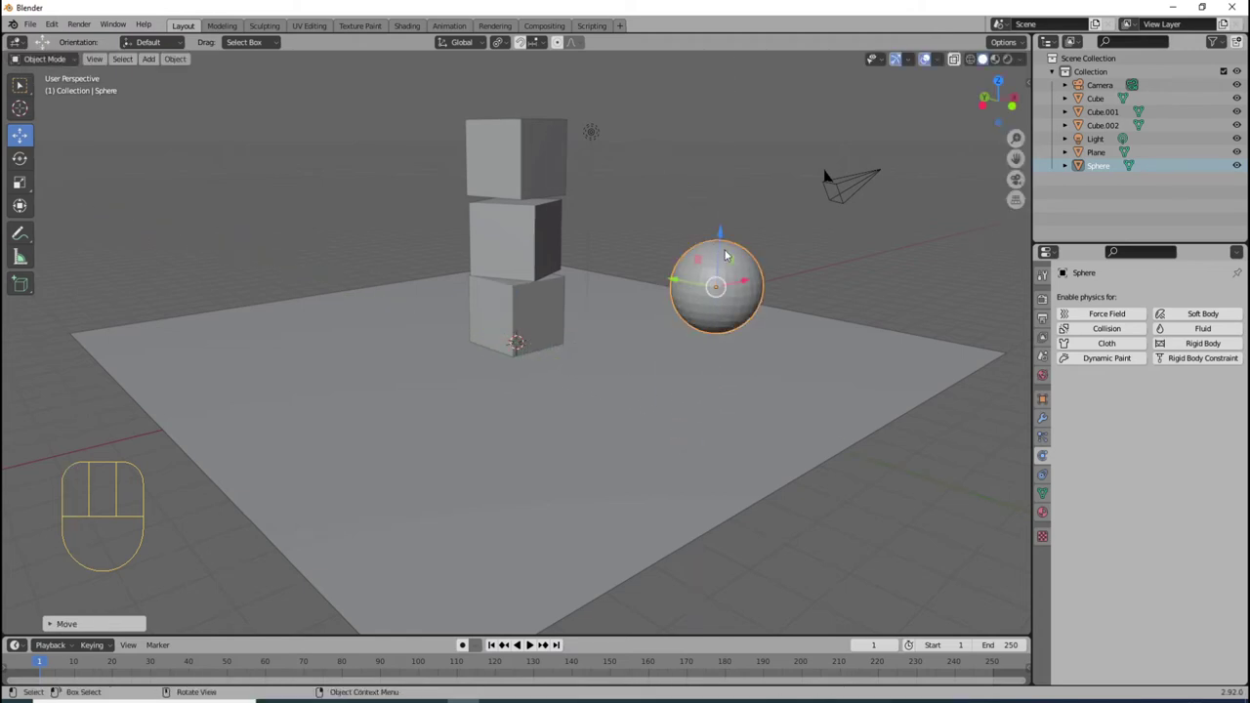
right_click(730, 252)
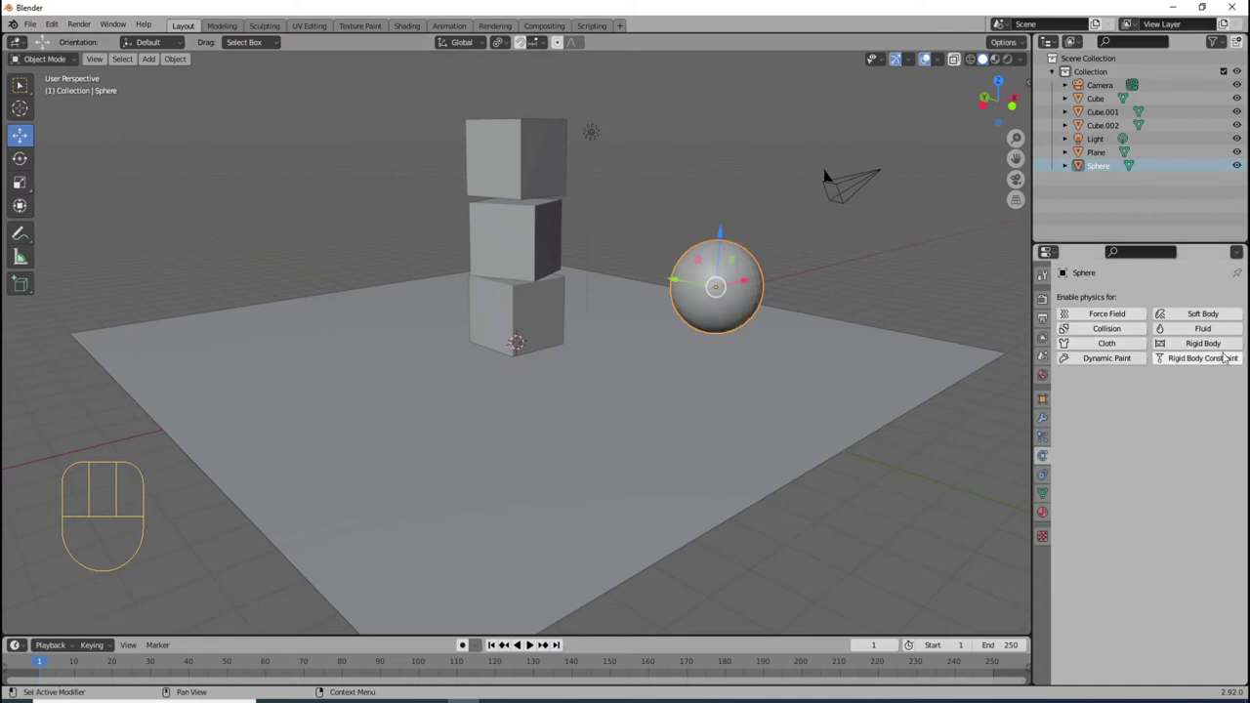
left_click(1228, 348)
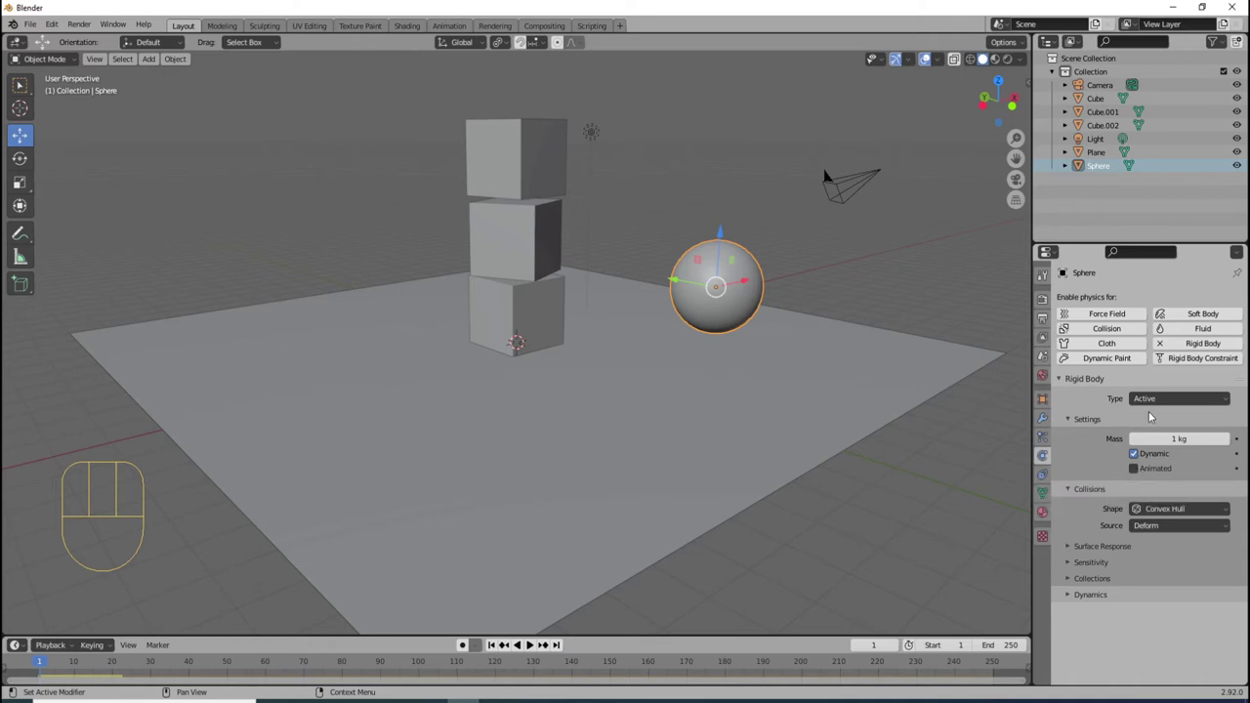
left_click(1141, 468)
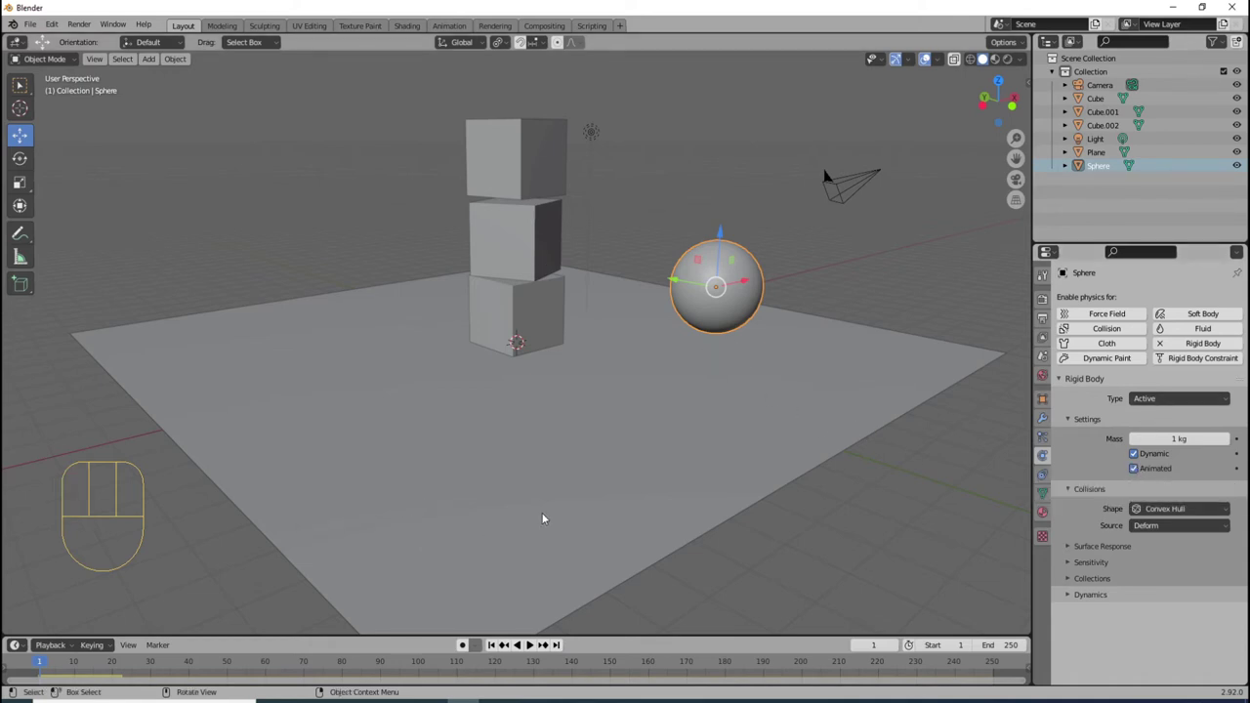
- Keyframe the sphere's location, rewind to frame 1, and play to watch it topple the cubes
key("i")
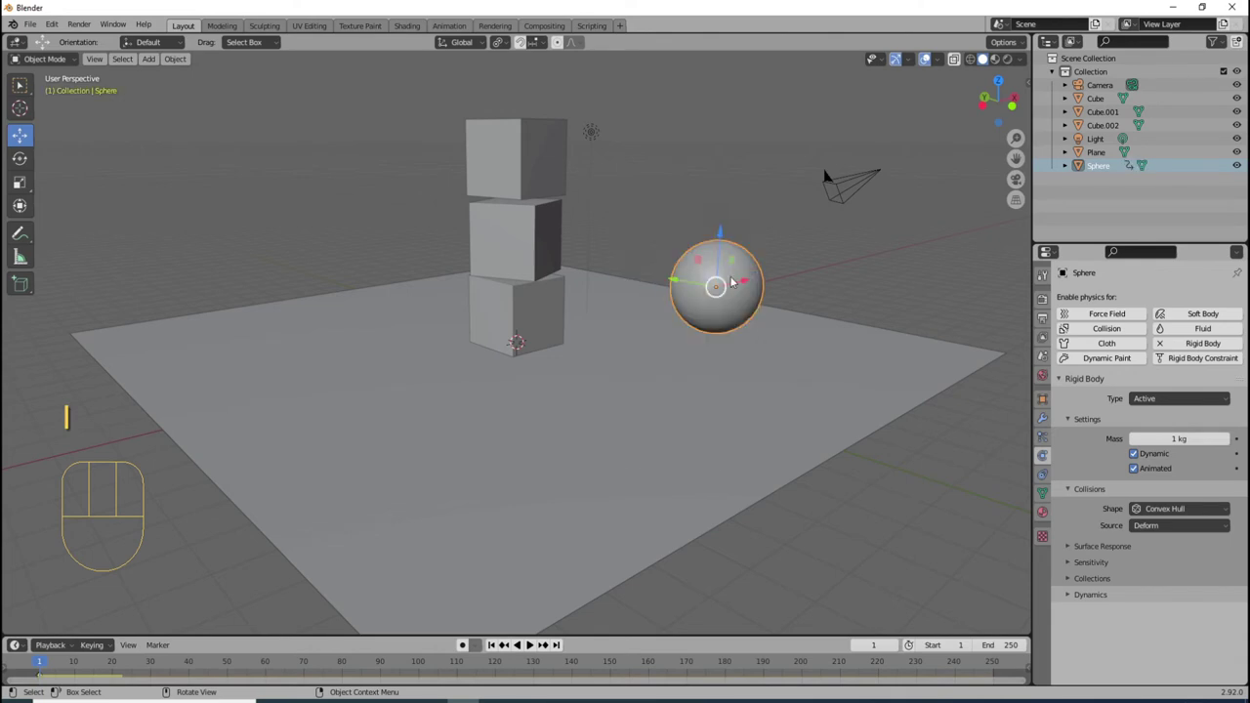
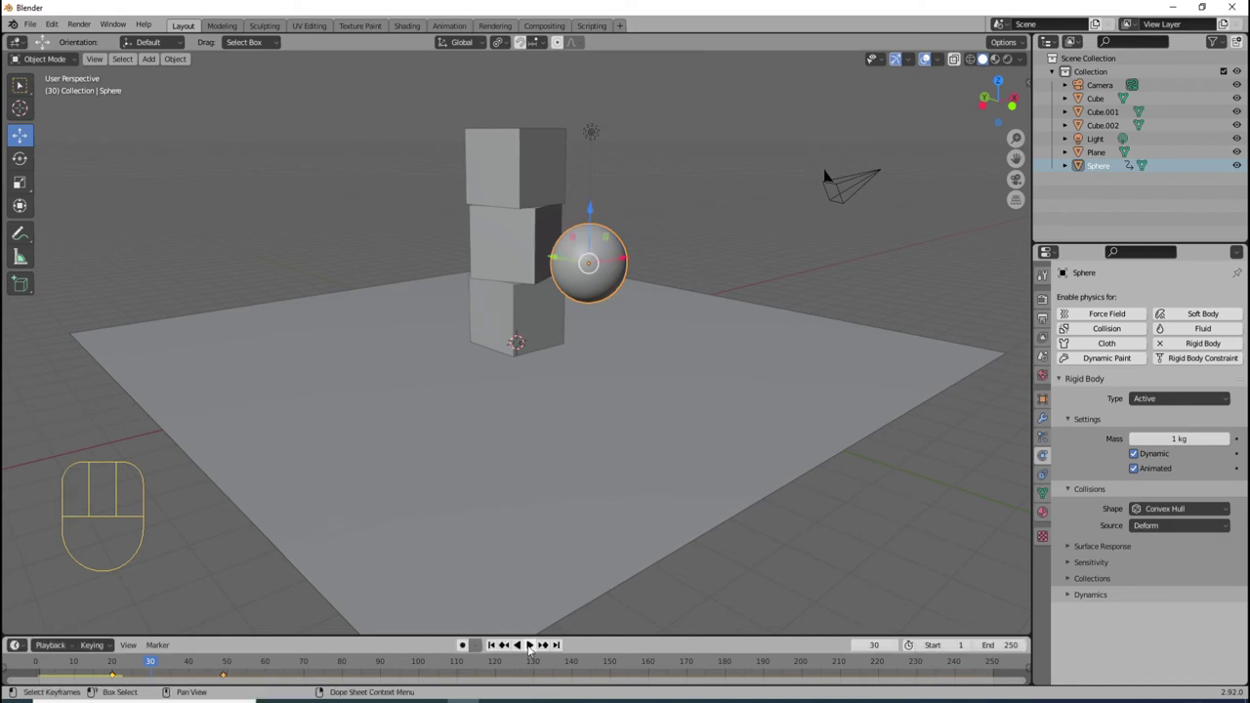
left_click(497, 642)
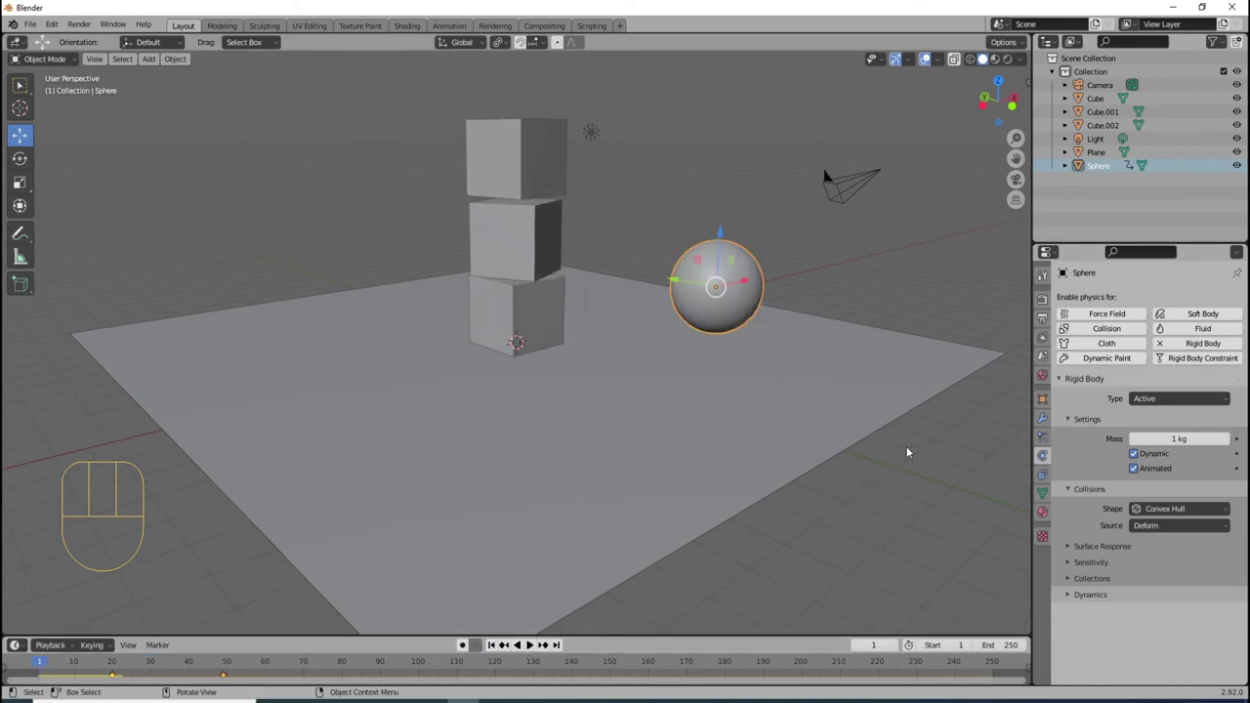
key("space")
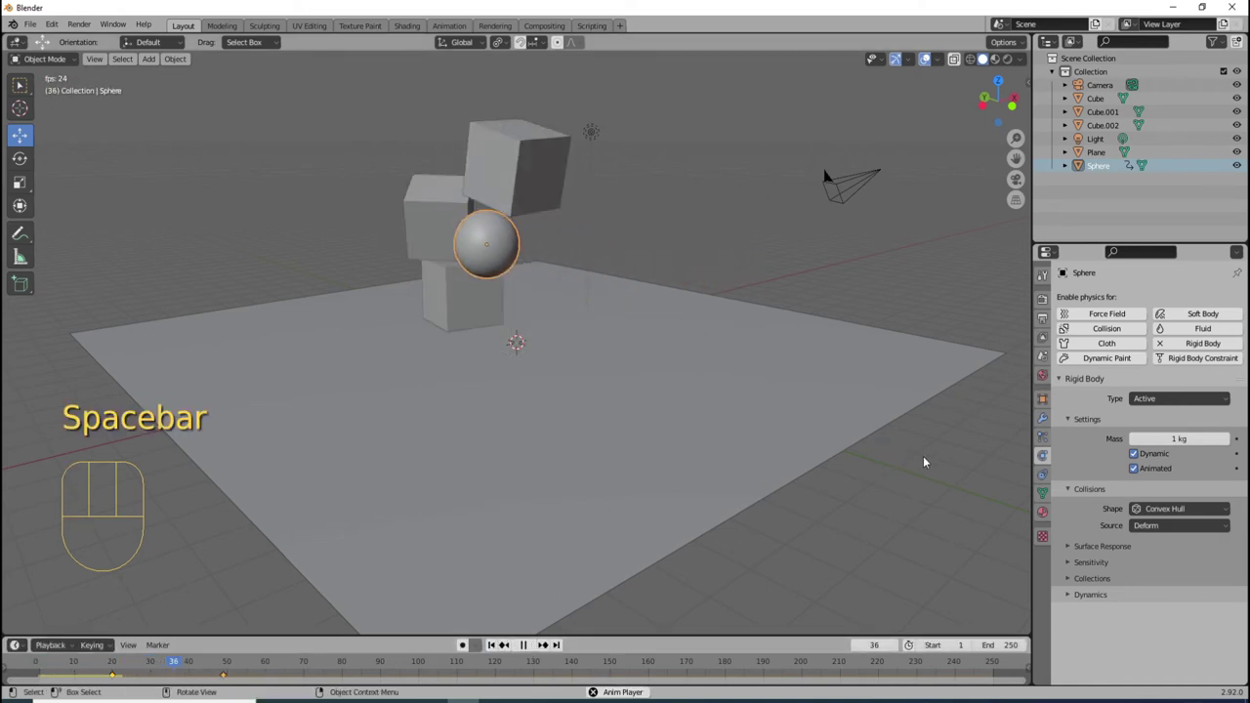